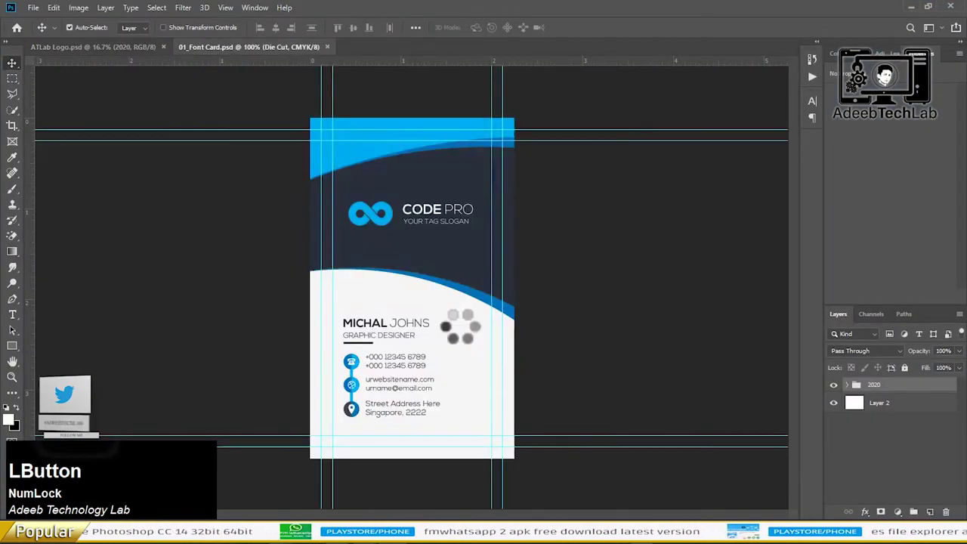
Zoom in on the front card's template logo to begin replacing it with the AdeebTechLab logo
{"action": "scroll", "scroll_direction": "up", "scroll_amount": 3}
{"action": "scroll", "scroll_direction": "down", "scroll_amount": 3}
{"action": "left_click", "coordinate": [101, 68]}
{"action": "key", "text": "c"}
{"action": "left_click", "coordinate": [238, 77]}
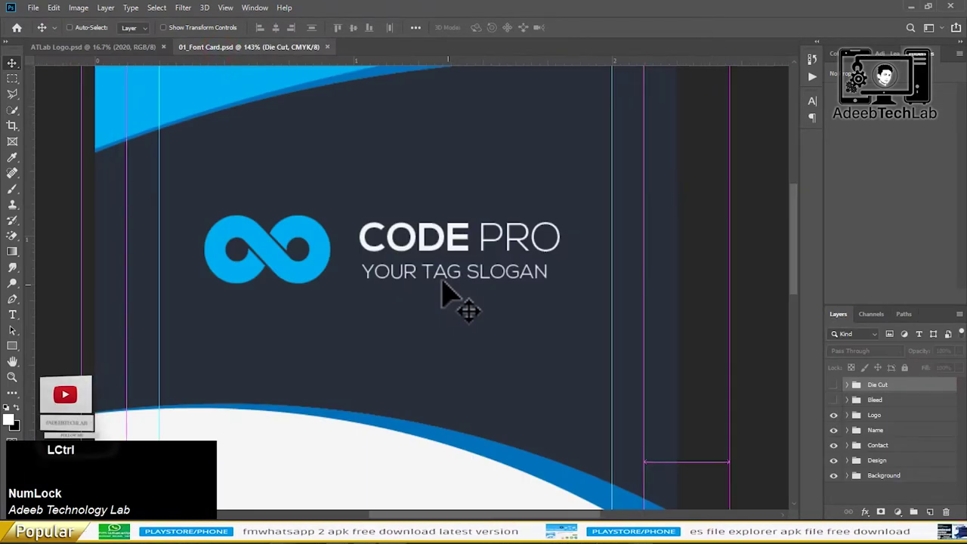
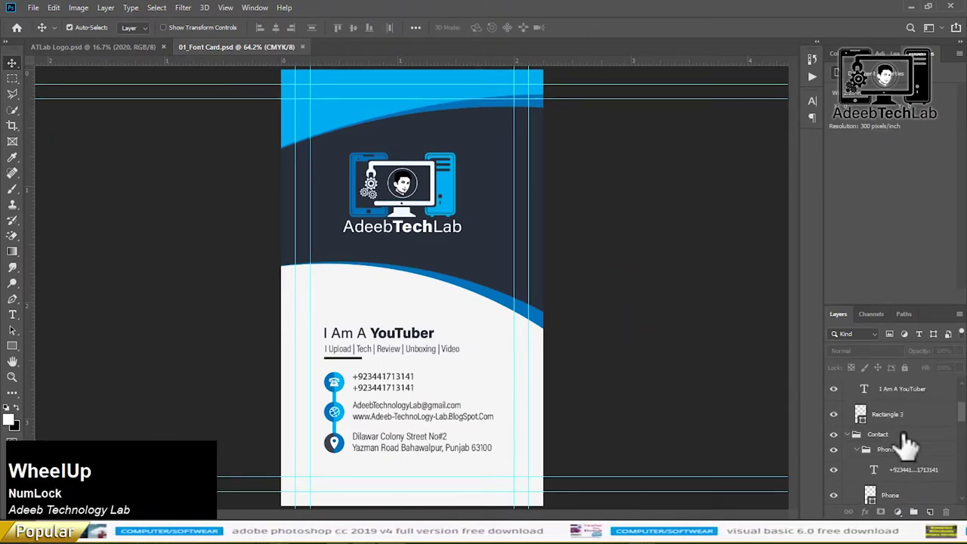
Convert the front card to a merged RGB layer and save it as a maximum-quality JPEG
{"action": "left_click", "coordinate": [856, 447]}
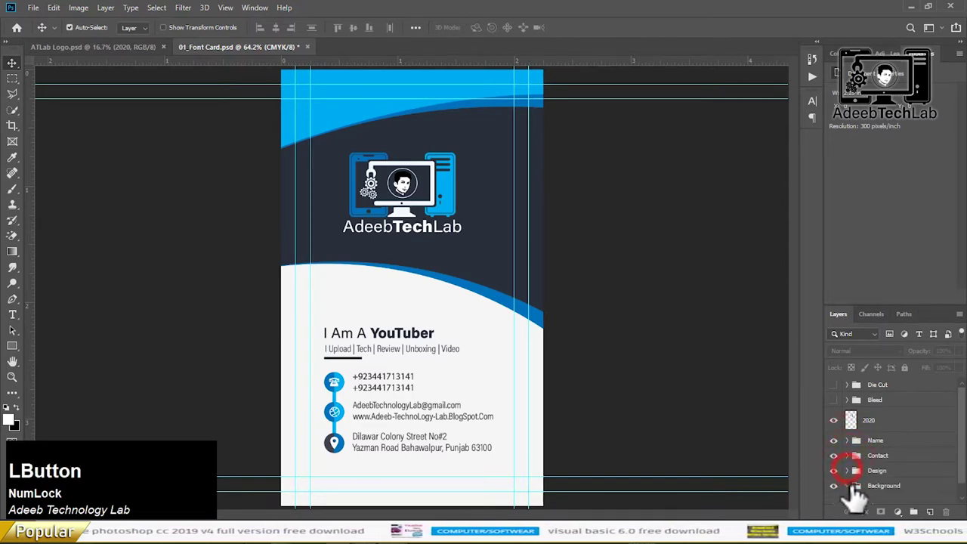
{"action": "scroll", "scroll_direction": "down", "scroll_amount": 3}
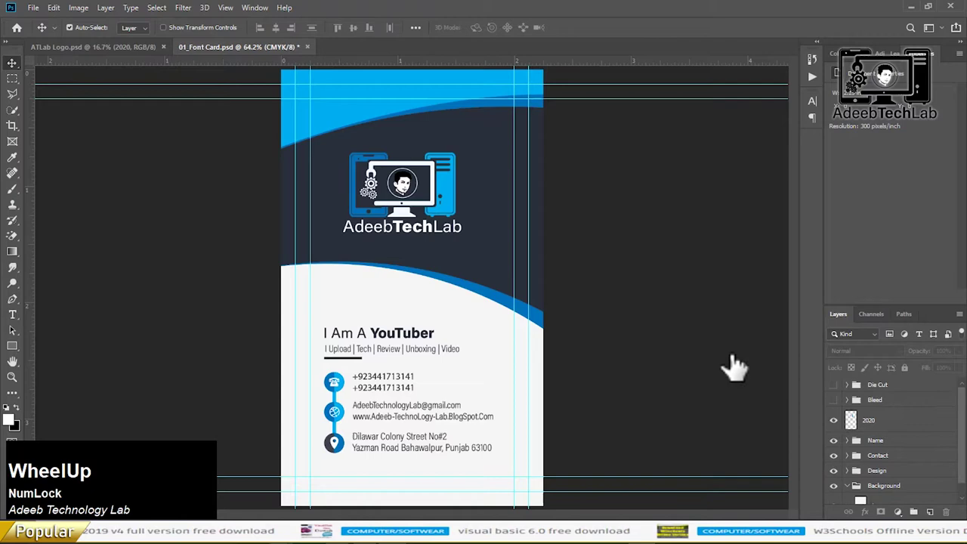
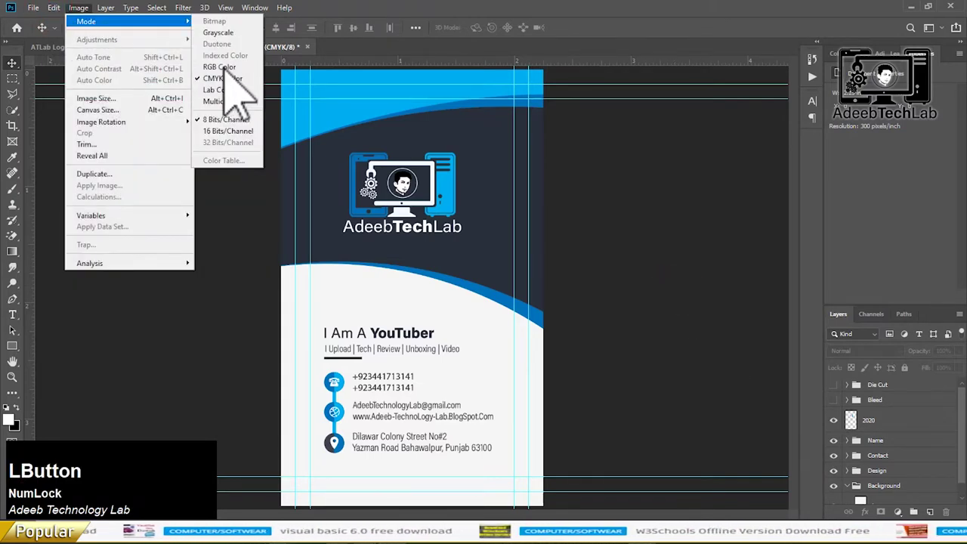
{"action": "left_click", "coordinate": [244, 93]}
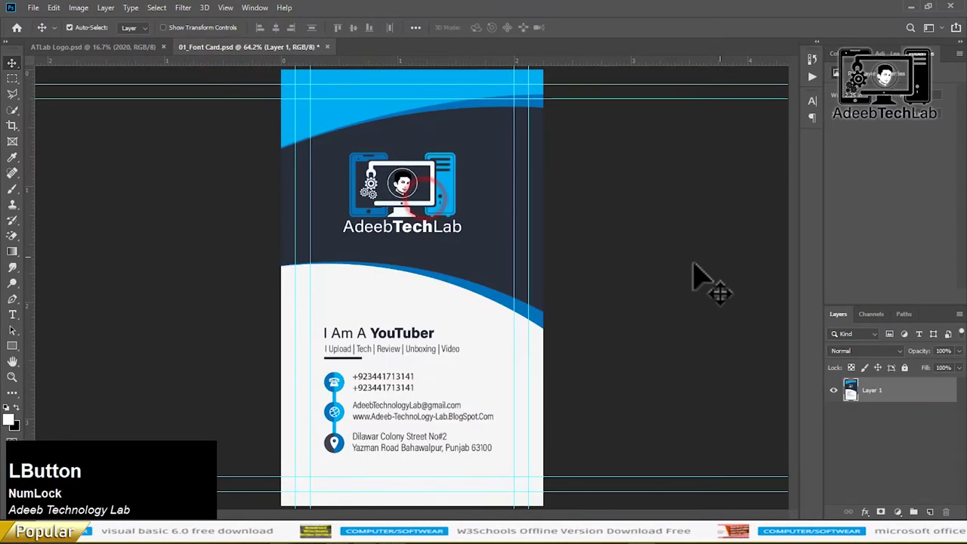
{"action": "key", "text": "ctrl+shift+s"}
{"action": "left_click", "coordinate": [208, 213]}
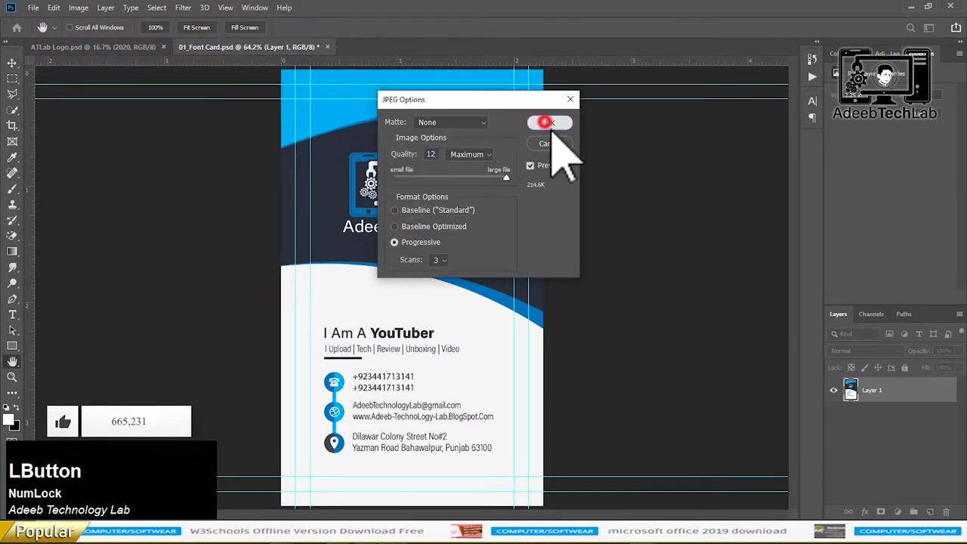
Undo the flatten to restore the layered CMYK front card
{"action": "key", "text": "ctrl+z"}
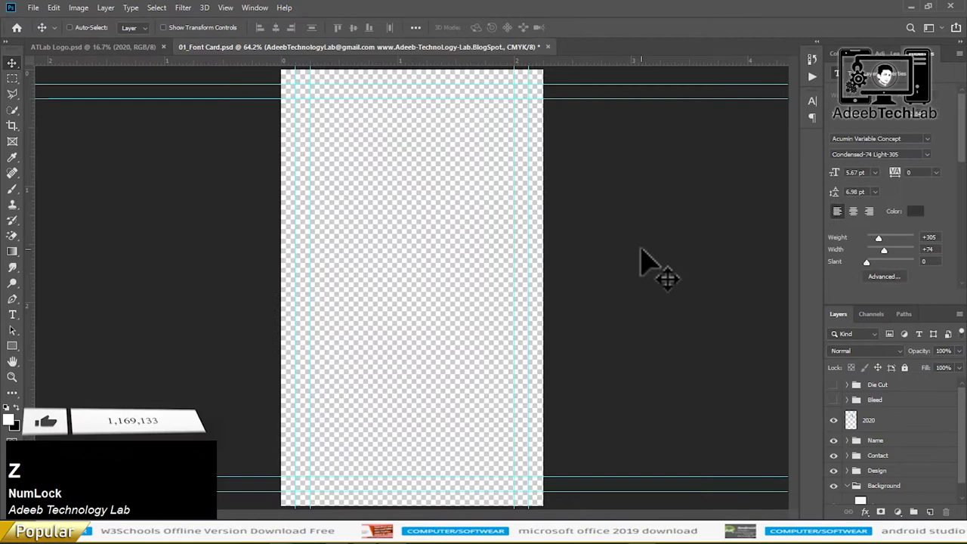
{"action": "key", "text": "ctrl+s"}
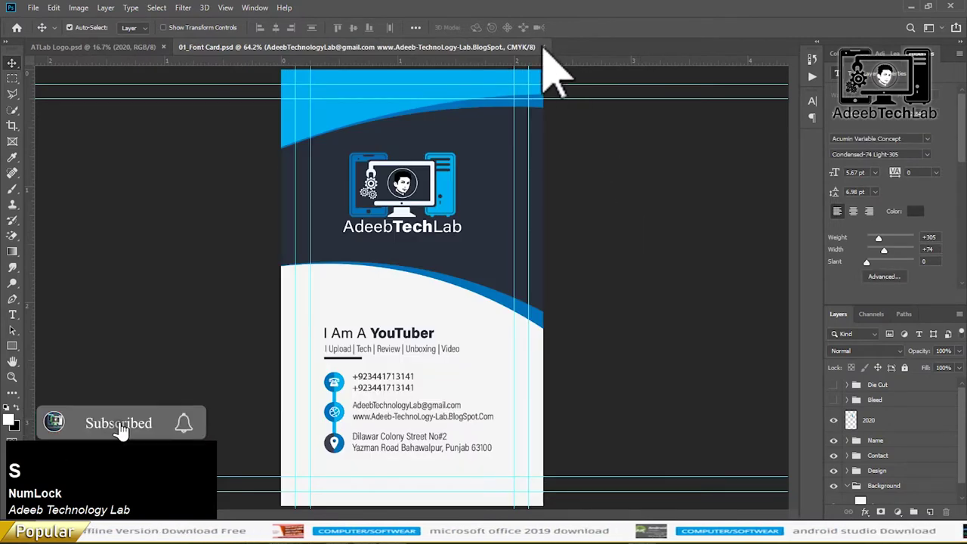
{"action": "key", "text": "ctrl+s"}
Switch to the AdeebTechLab logo document to copy the logo for the back card
{"action": "left_click", "coordinate": [555, 69]}
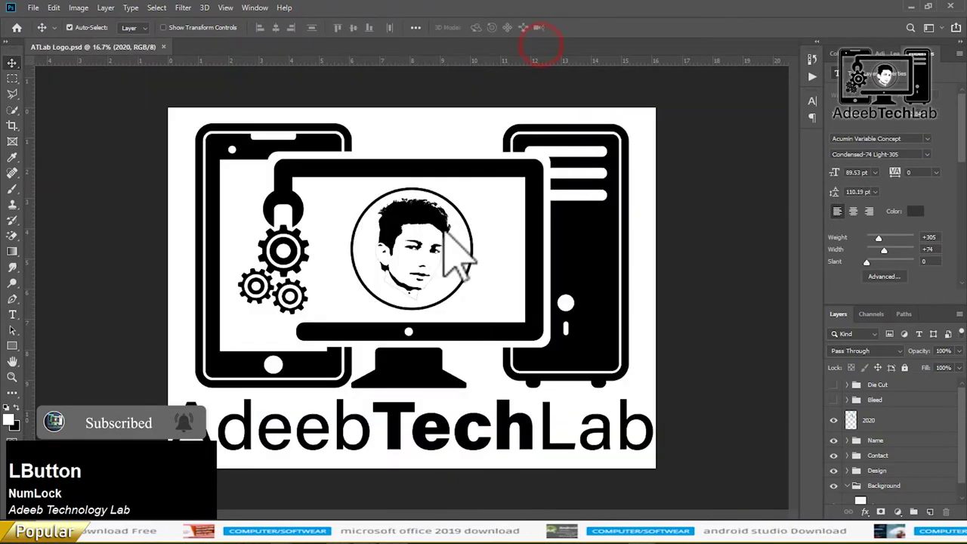
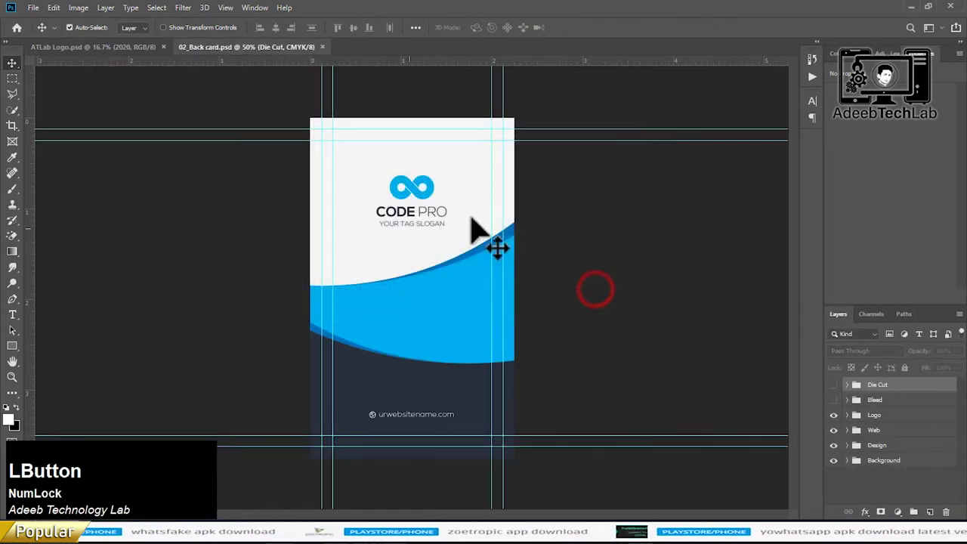
{"action": "scroll", "scroll_direction": "up", "scroll_amount": 3}
{"action": "scroll", "scroll_direction": "down", "scroll_amount": 3}
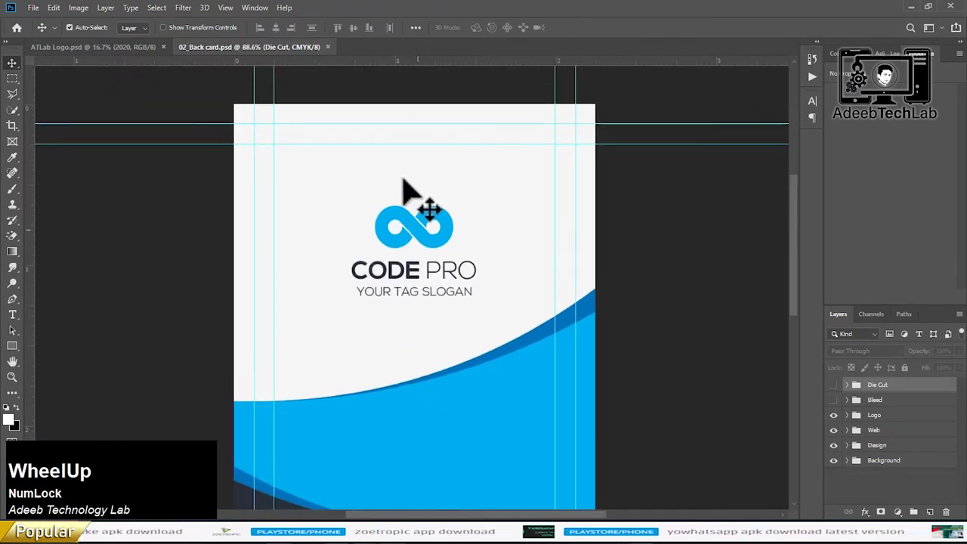
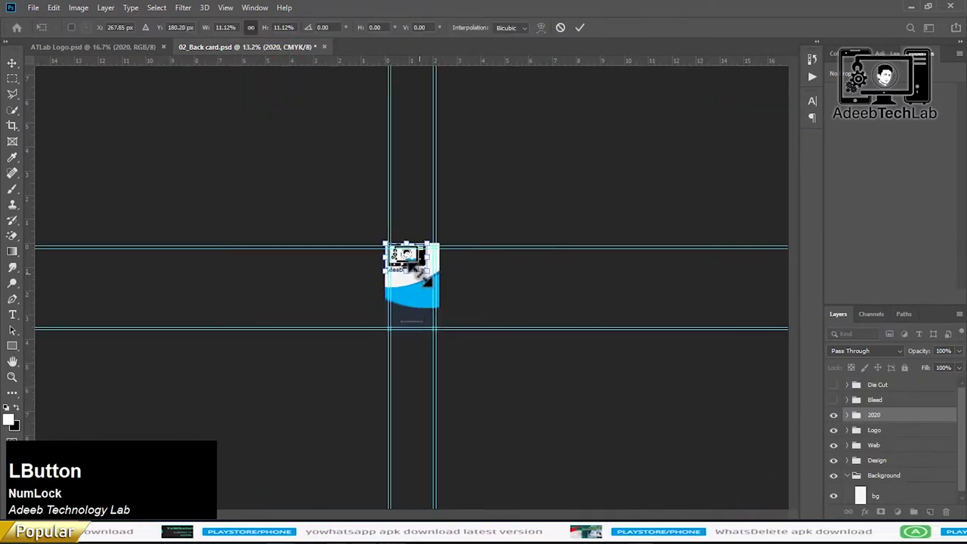
Zoom in on the pasted AdeebTechLab logo on the back card
{"action": "key", "text": "0"}
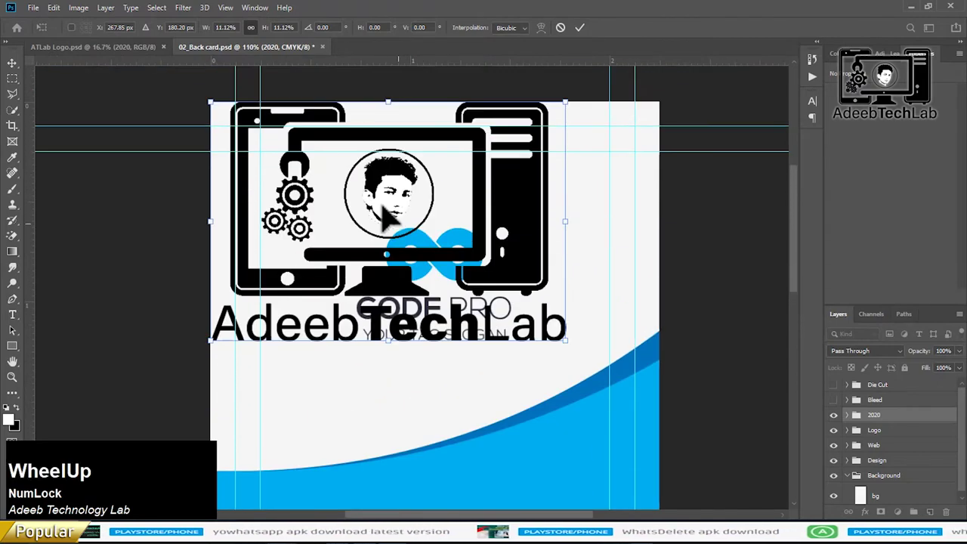
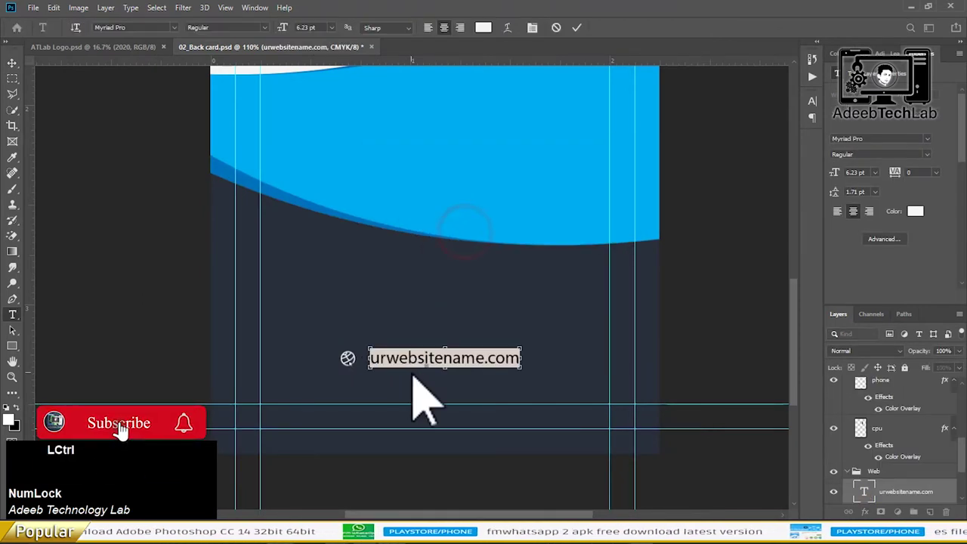
{"action": "key", "text": "ctrl+v"}
{"action": "left_click", "coordinate": [32, 88]}
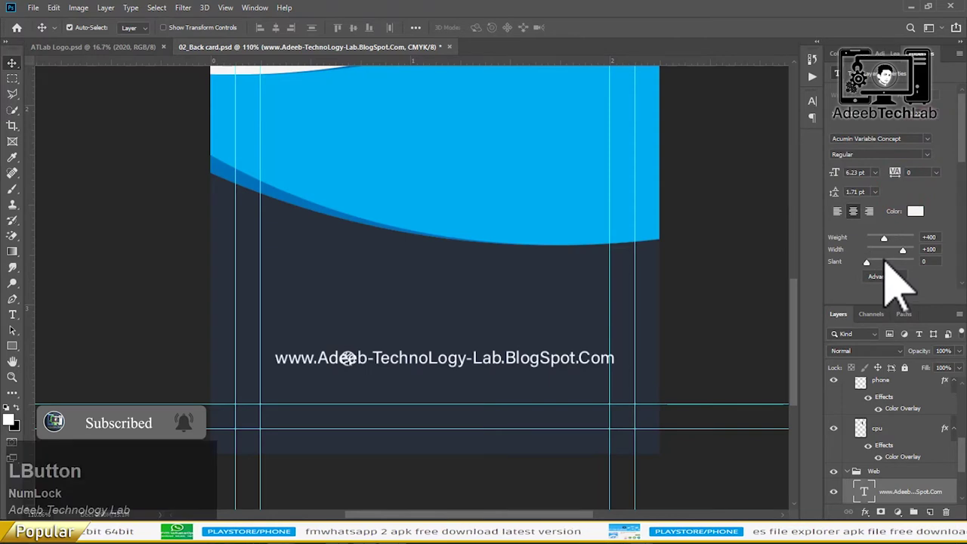
{"action": "left_click", "coordinate": [889, 260]}
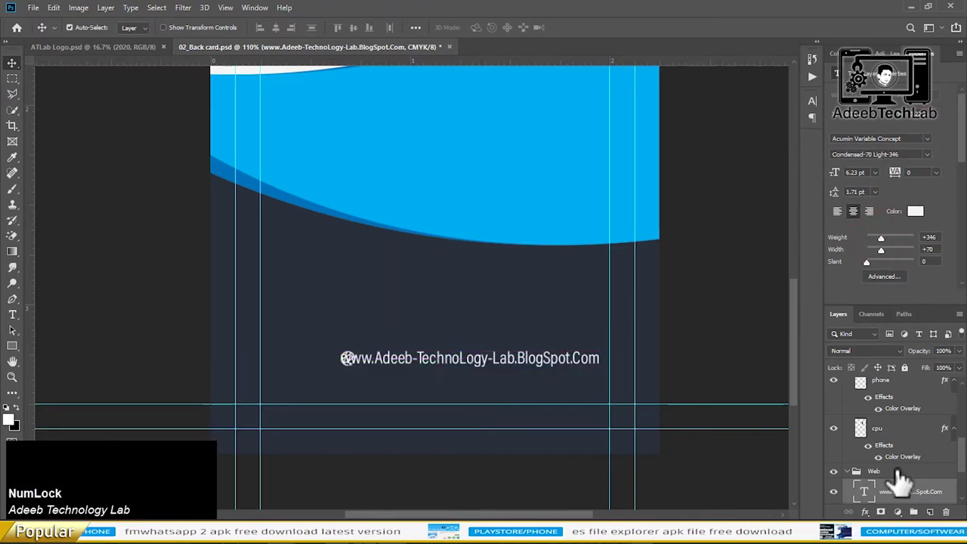
Move the globe icon left of the address and select both for centering
{"action": "scroll", "scroll_direction": "down", "scroll_amount": 3}
{"action": "left_click", "coordinate": [904, 477]}
{"action": "key", "text": "Left"}
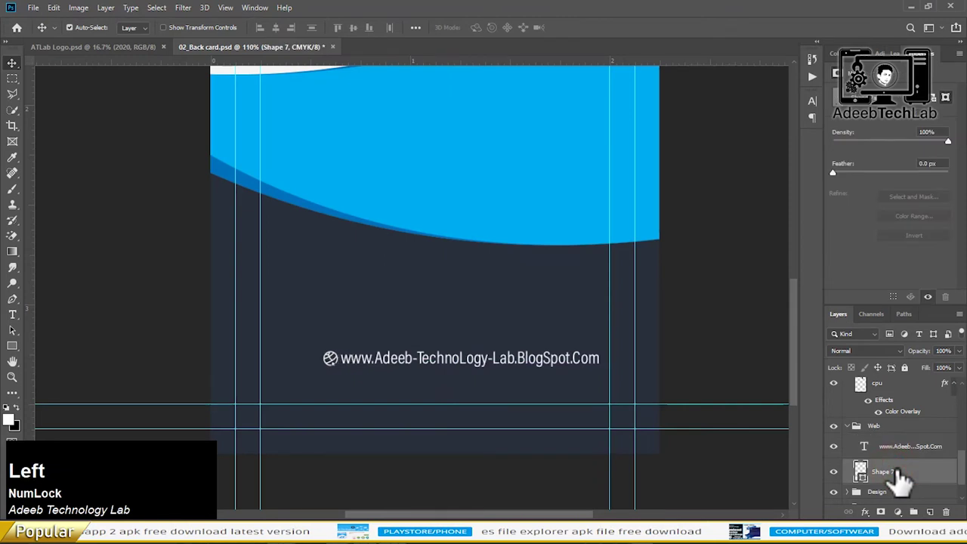
{"action": "left_click", "coordinate": [907, 457]}
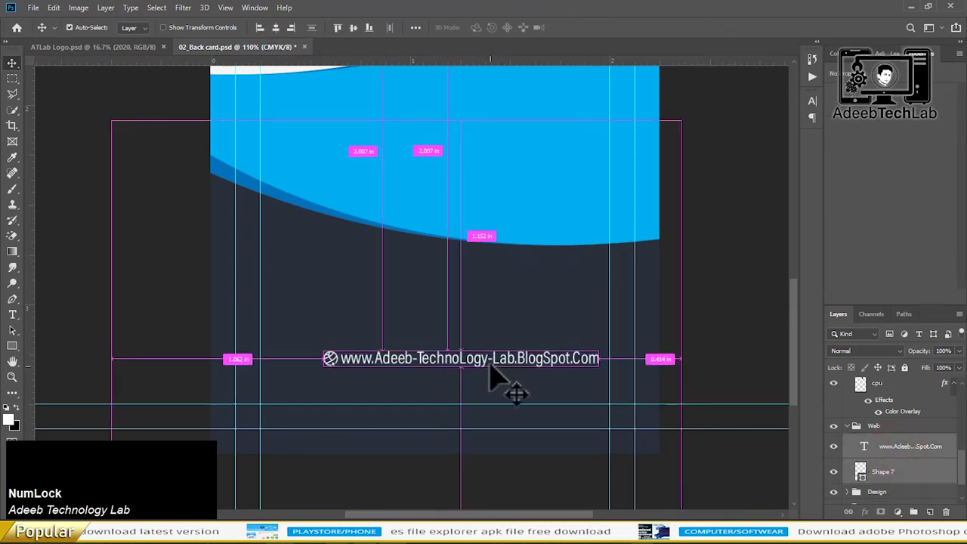
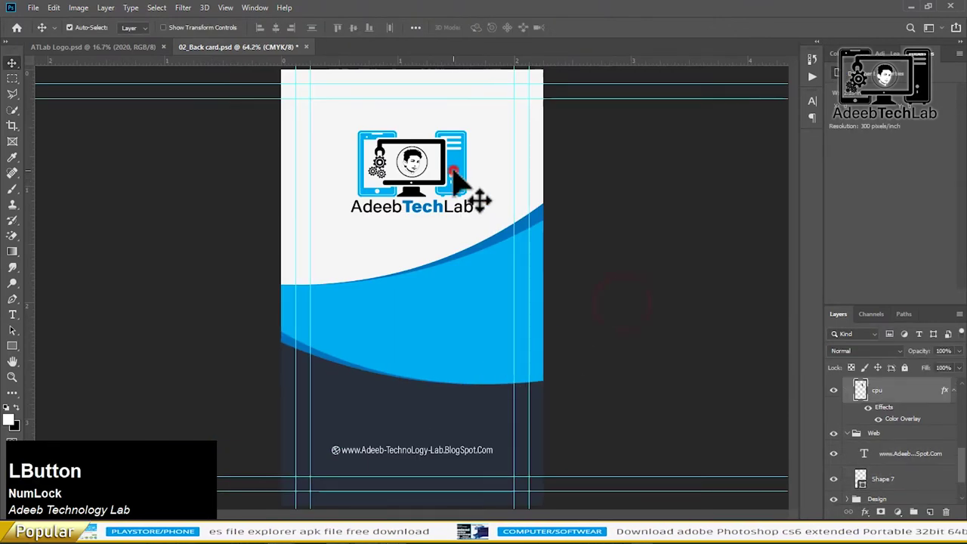
{"action": "scroll", "scroll_direction": "up", "scroll_amount": 3}
Merge the logo group into one layer and save the layered back card
{"action": "left_click", "coordinate": [899, 421]}
{"action": "right_click", "coordinate": [898, 422]}
{"action": "left_click", "coordinate": [840, 442]}
{"action": "key", "text": "ctrl+s"}
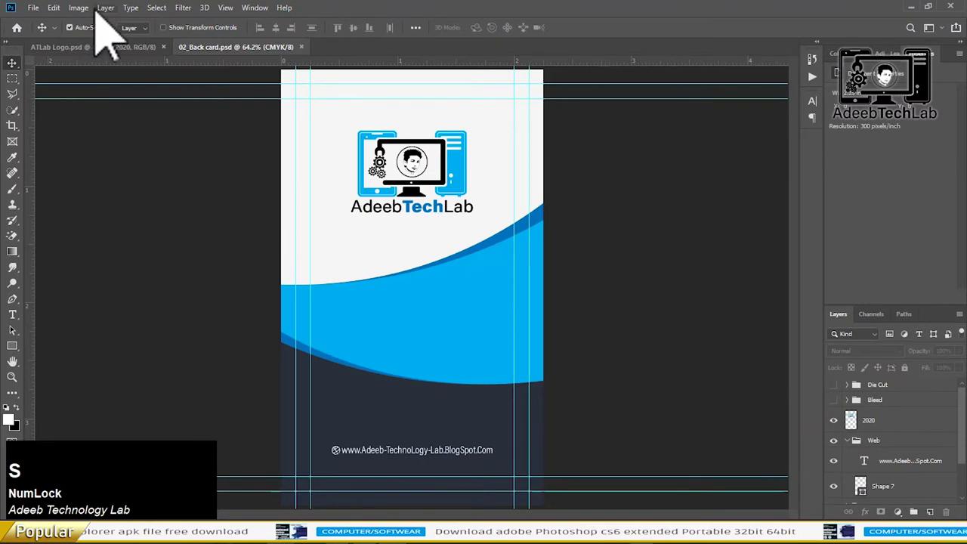
Convert the back card to merged RGB and save it as a JPEG
{"action": "left_click", "coordinate": [102, 28]}
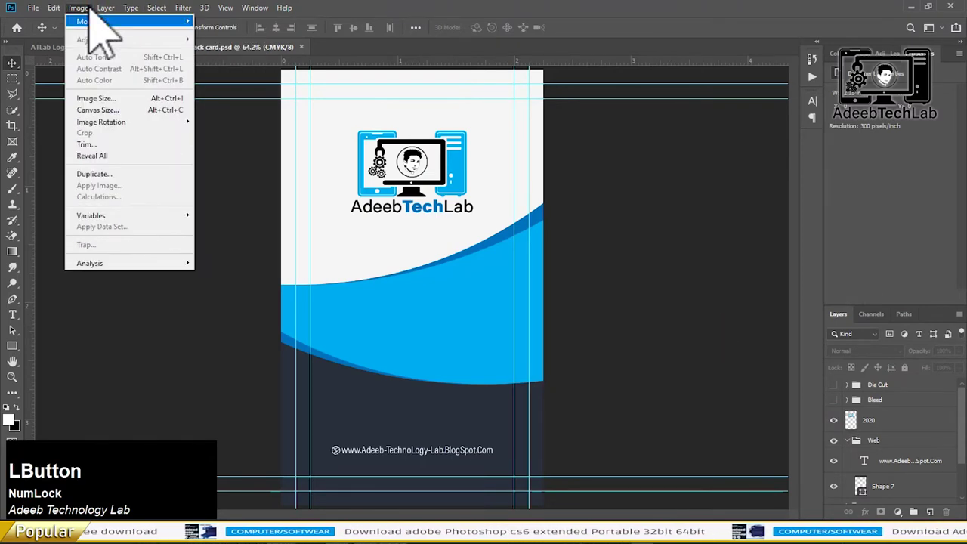
{"action": "left_click", "coordinate": [246, 87]}
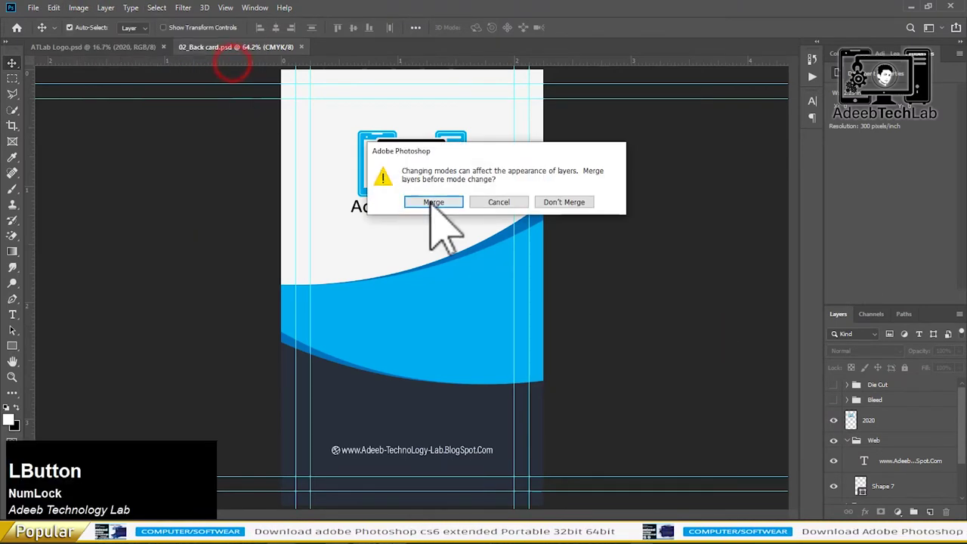
{"action": "key", "text": "s"}
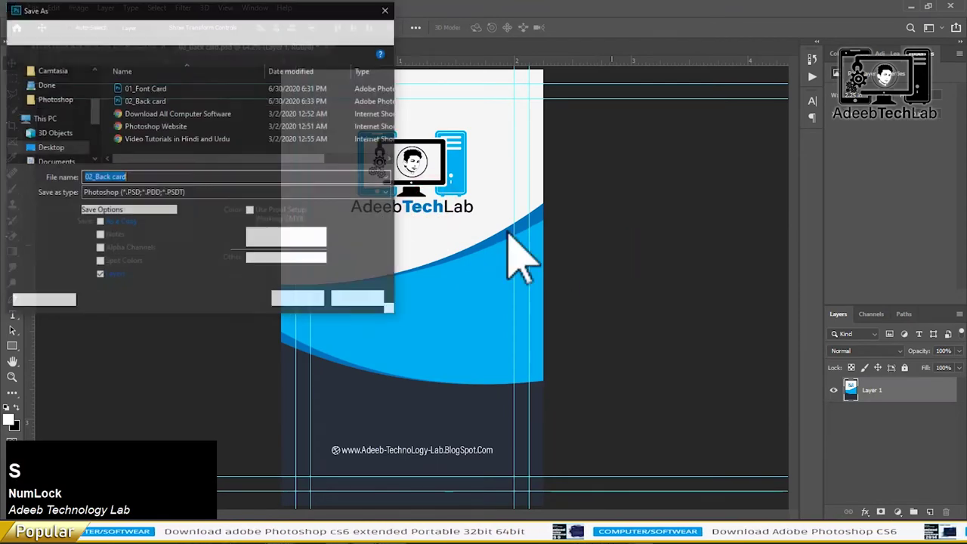
{"action": "left_click", "coordinate": [228, 215]}
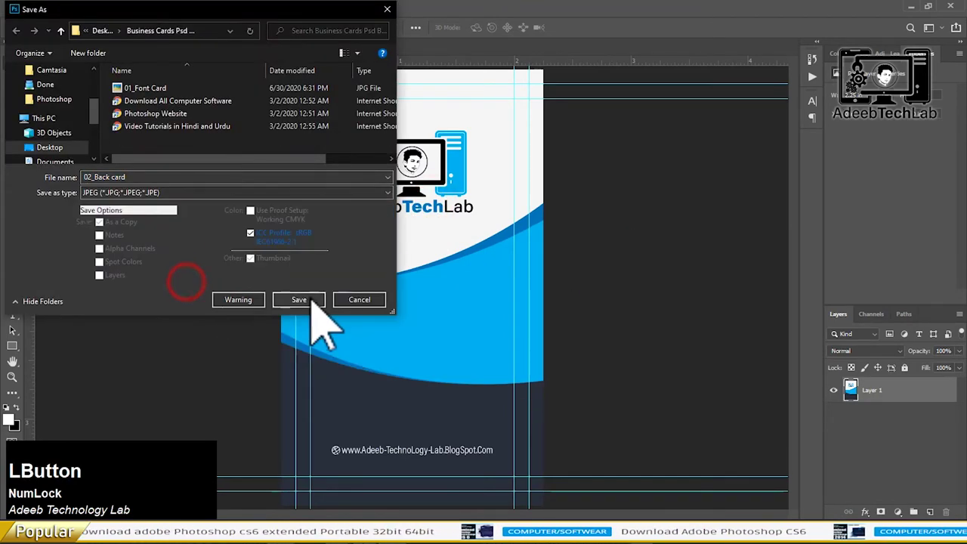